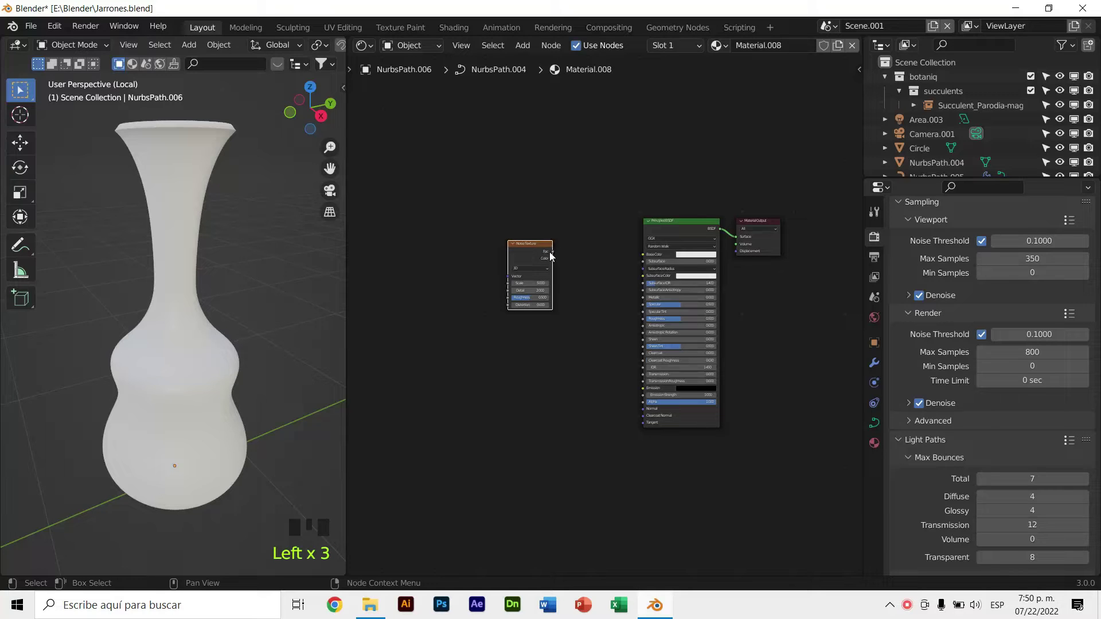
Wire the Noise Texture through a ColorRamp into the vase's base colour and start adding a Gradient Texture.
left_click_drag(561, 263, 544, 235)
left_click_drag(571, 198, 298, 329)
left_click_drag(265, 375, 256, 298)
left_click(509, 186)
key("shift+a")
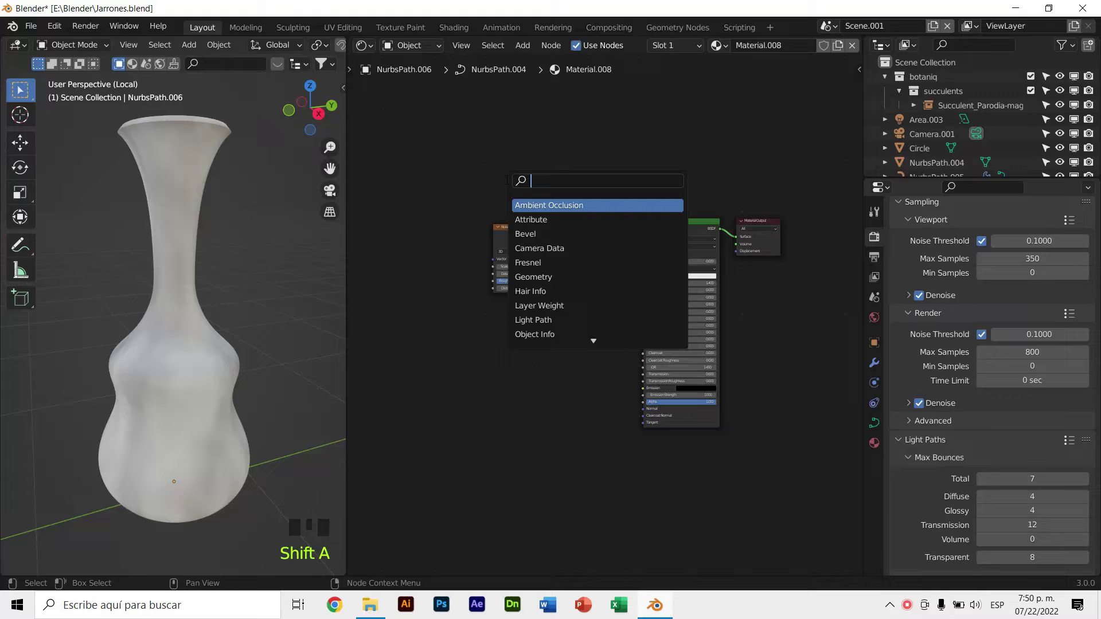
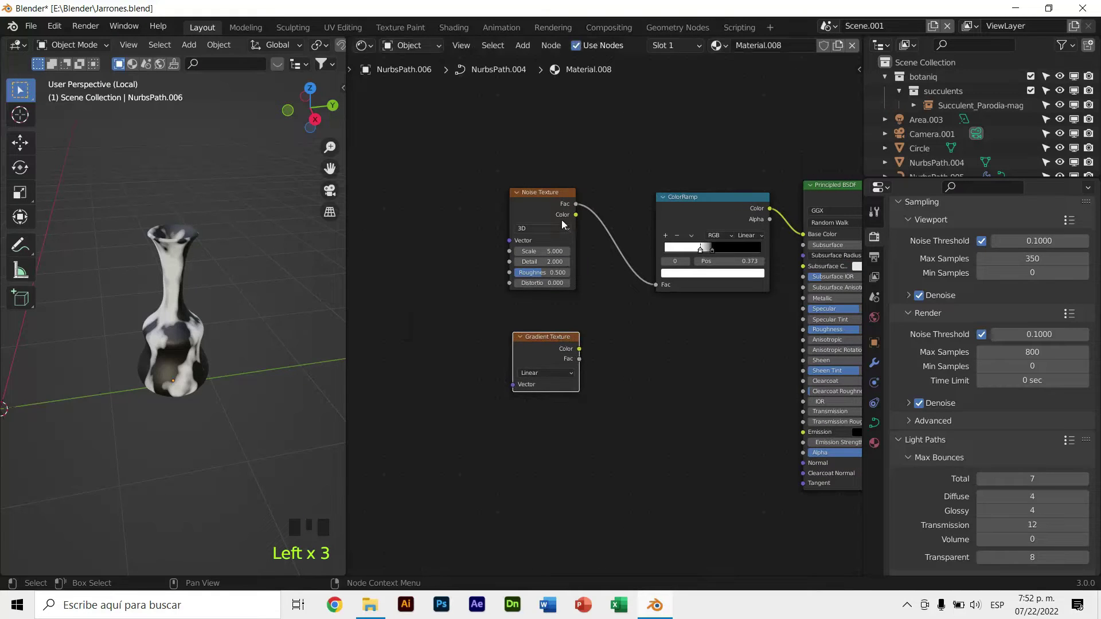
Stack the Noise and Gradient texture nodes to the left and search for a MixRGB node to blend them.
left_click_drag(556, 208, 554, 224)
left_click(563, 239)
left_click_drag(544, 209, 557, 324)
left_click(514, 336)
left_click(595, 293)
left_click(551, 285)
key("shift+a")
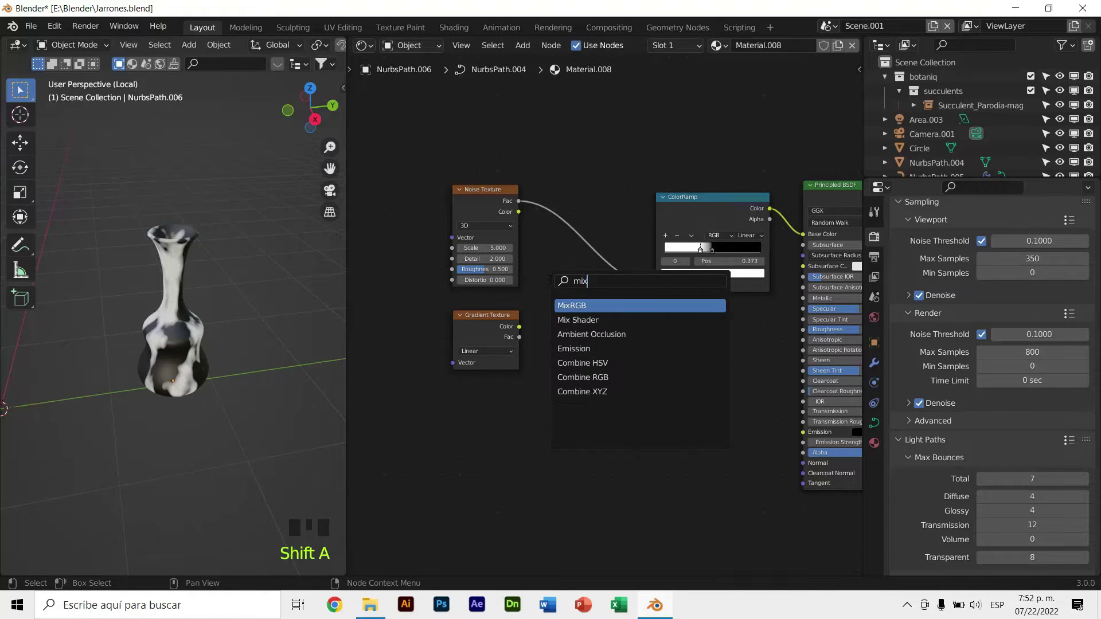
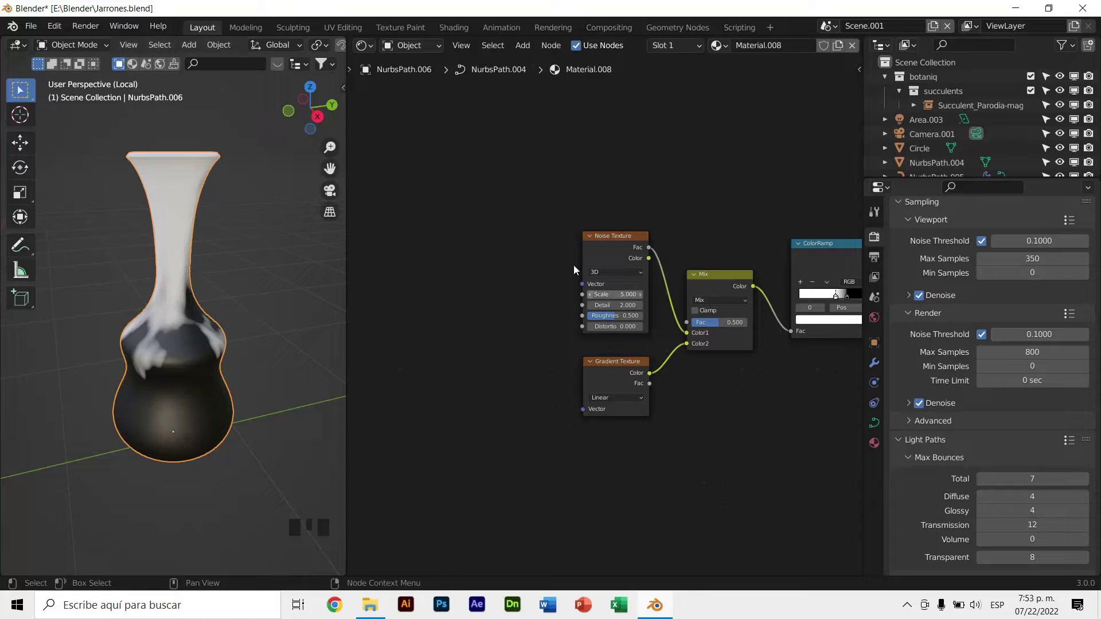
Add a Separate XYZ node and link its X output into the Noise Texture vector.
left_click(483, 232)
key("shift+a")
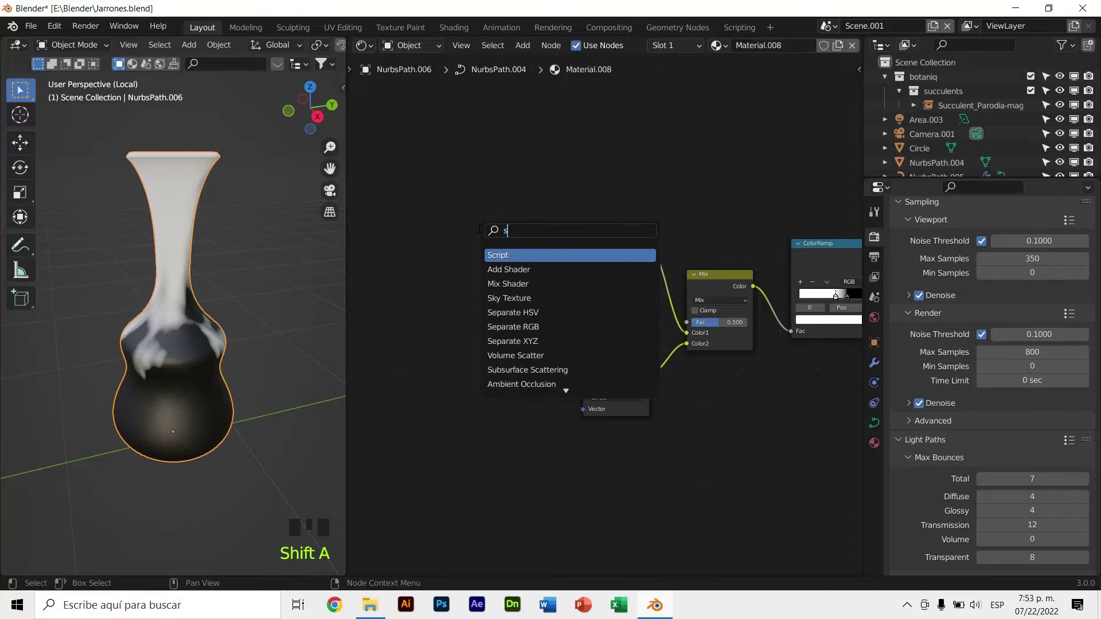
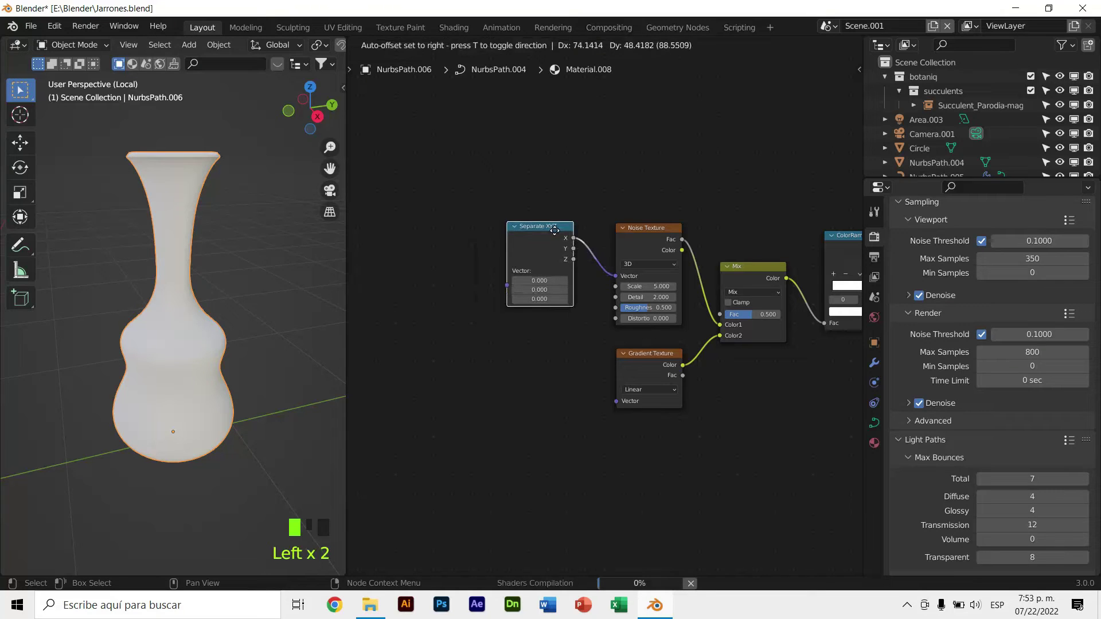
middle_click(232, 309)
key("F7")
left_click_drag(271, 315, 304, 300)
left_click_drag(275, 262, 215, 270)
left_click_drag(220, 264, 179, 405)
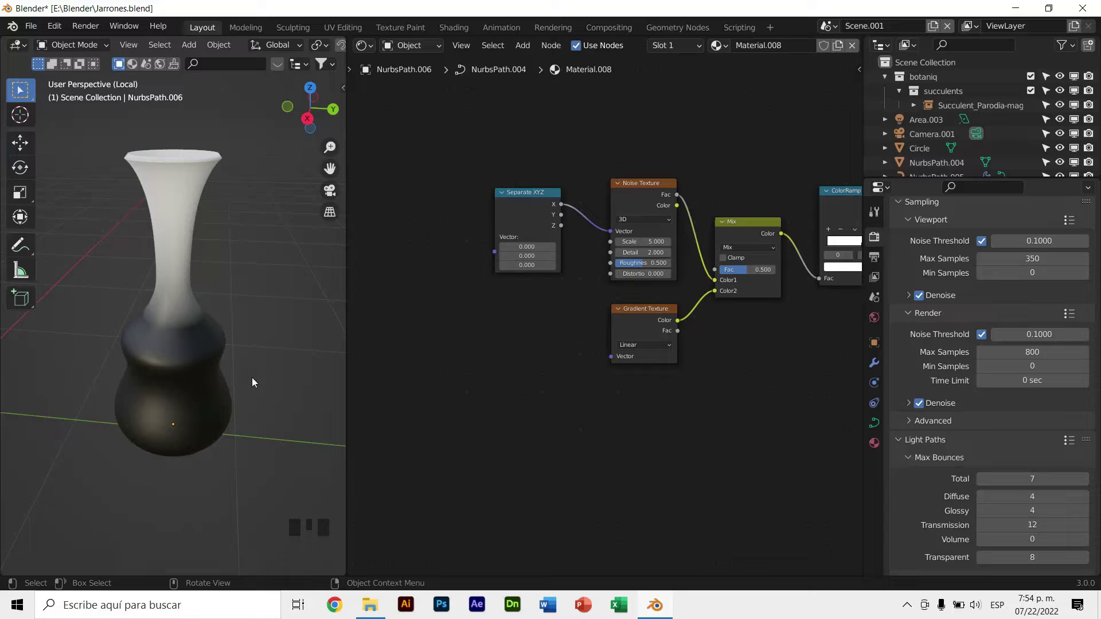
Add a Mapping node beside the textures to drive their vector inputs.
left_click_drag(554, 308, 610, 180)
left_click(610, 180)
left_click(599, 185)
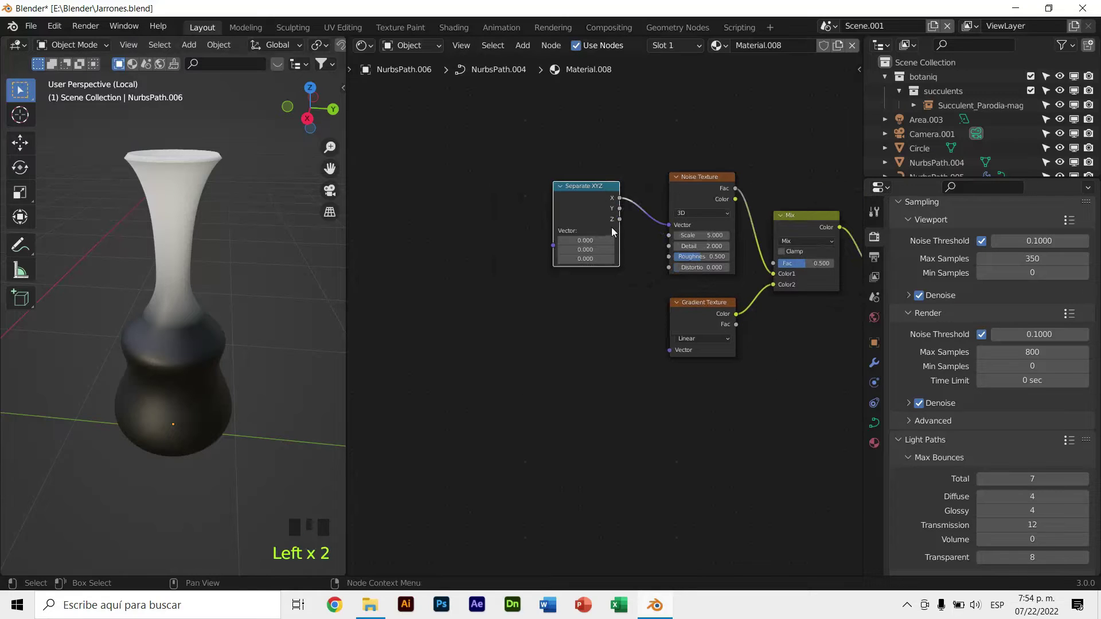
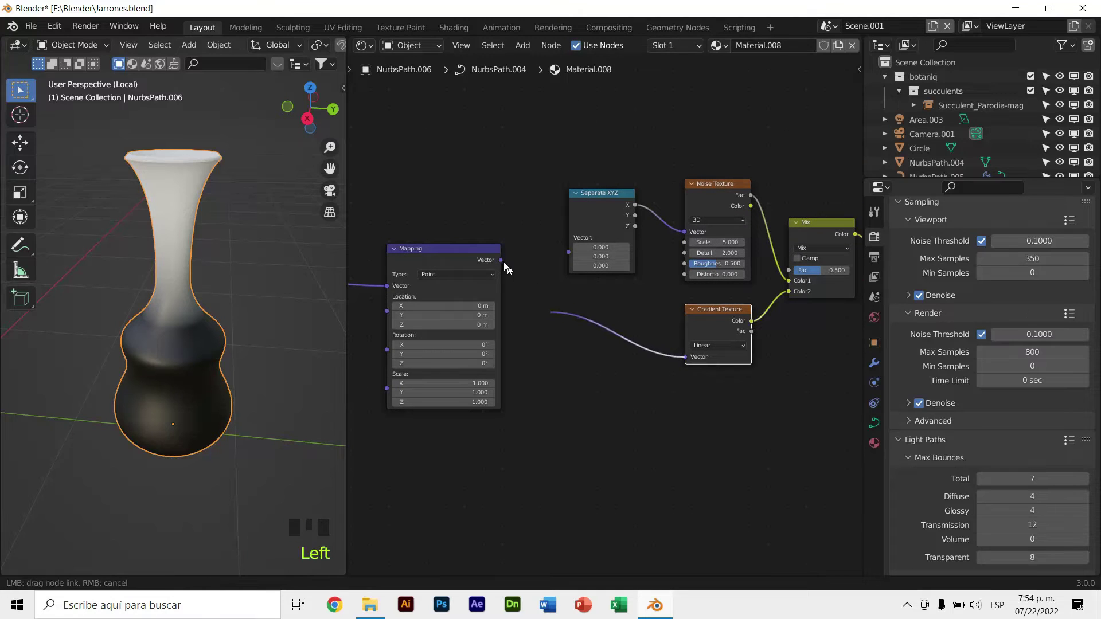
Link the Mapping node's Vector output into the Separate XYZ and Gradient Texture vectors.
left_click_drag(508, 265, 477, 277)
left_click_drag(478, 277, 238, 272)
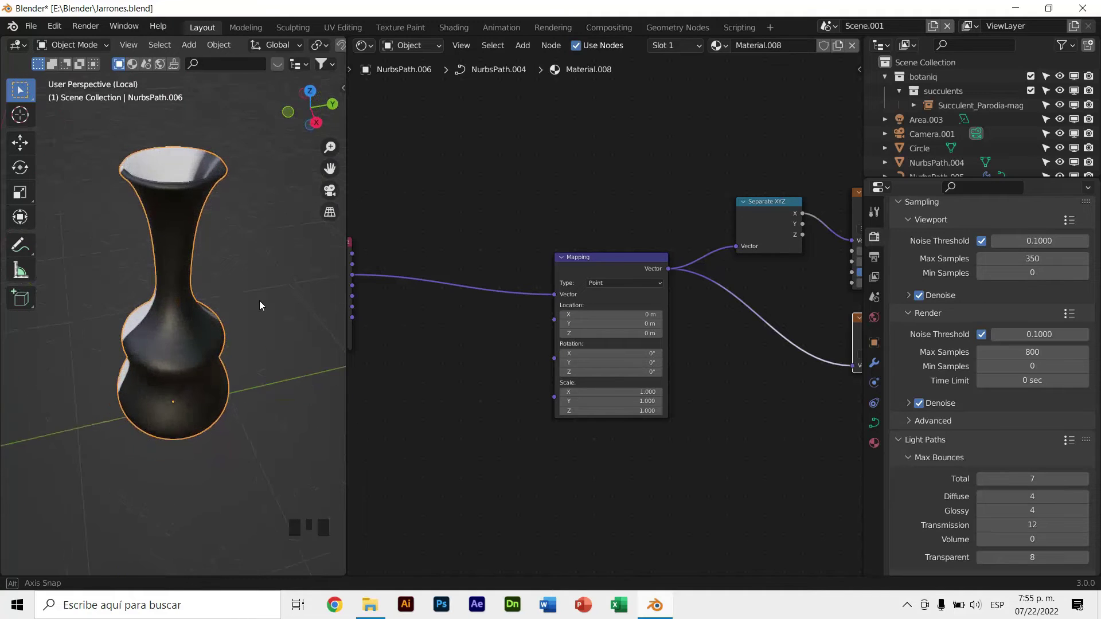
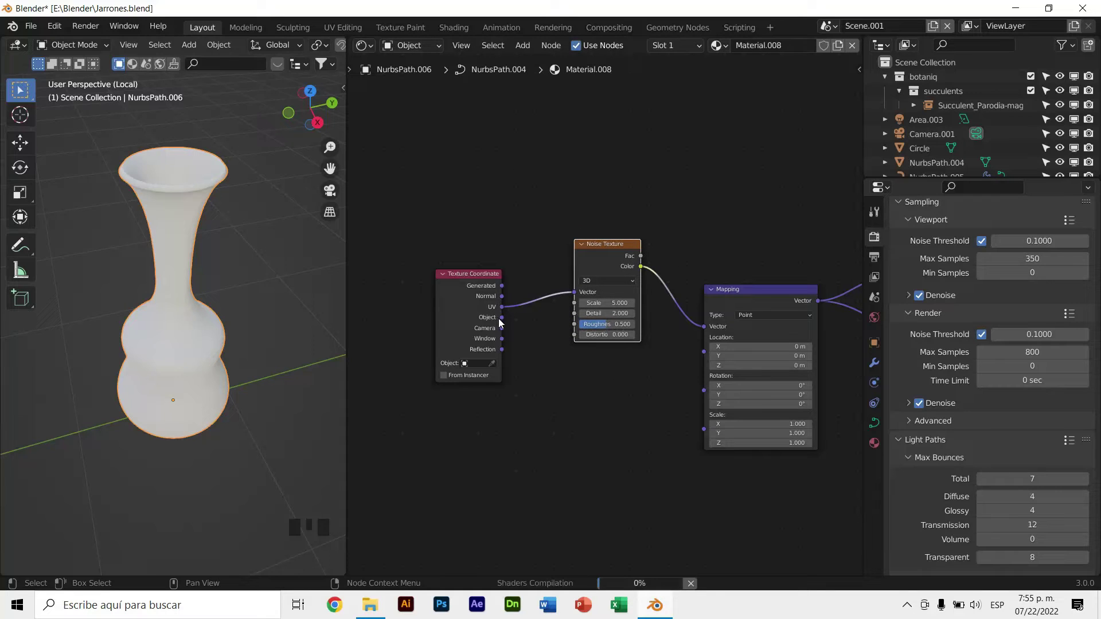
Feed the Texture Coordinate Object output into the distorting Noise Texture and search for a Mix node.
left_click(514, 324)
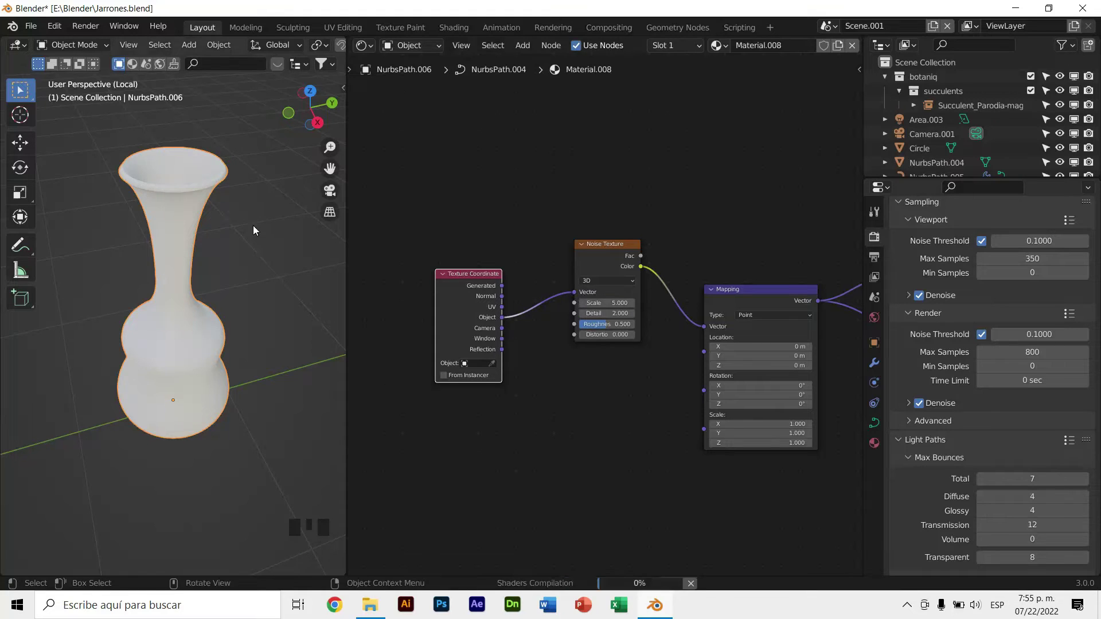
left_click_drag(261, 267, 586, 372)
left_click_drag(608, 378, 517, 374)
key("shift+a")
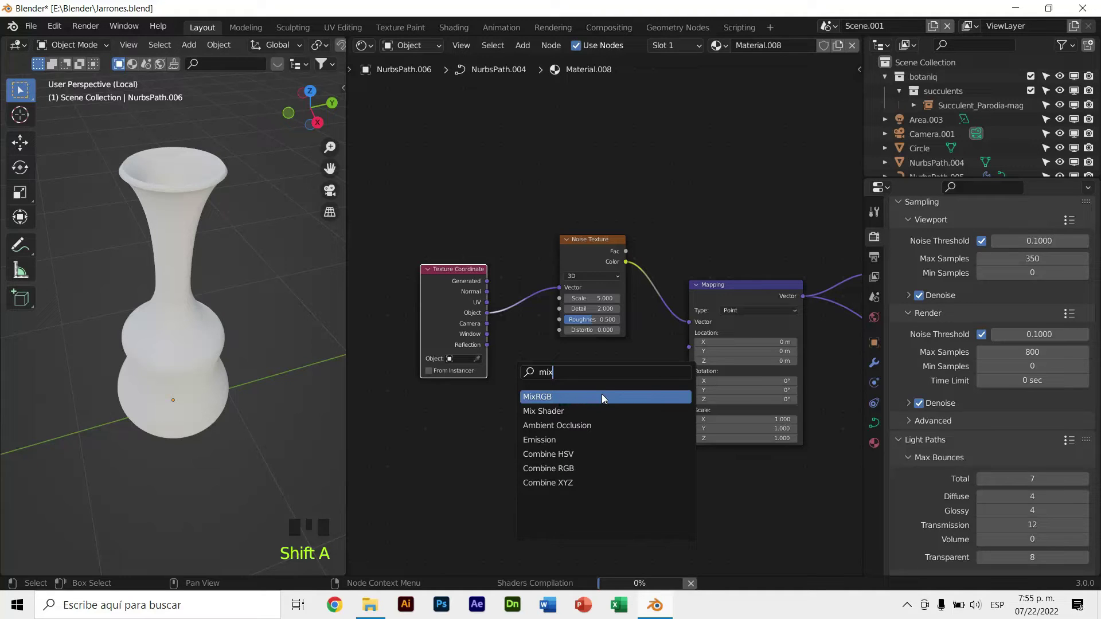
Add the MixRGB node blending the noise with the gradient and raise the noise roughness.
key("F7")
key("F7")
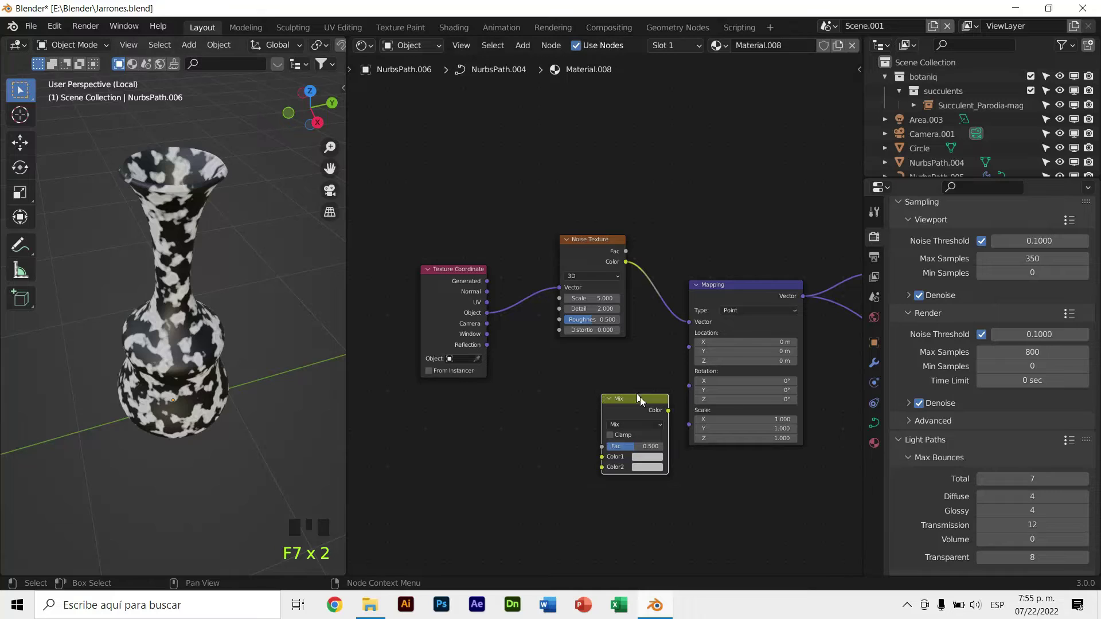
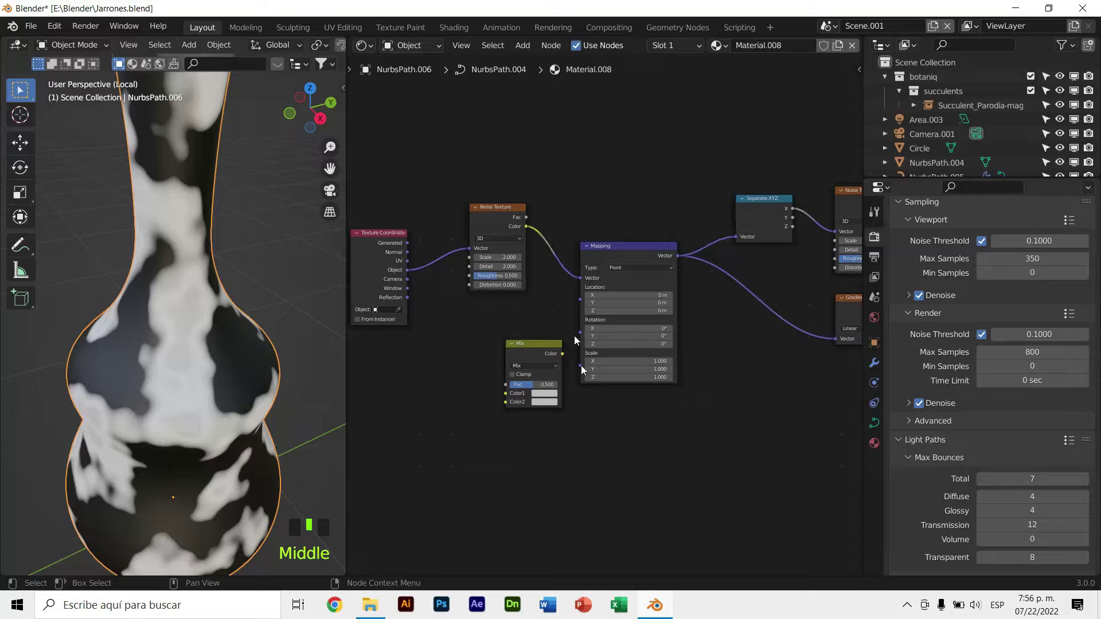
left_click(528, 334)
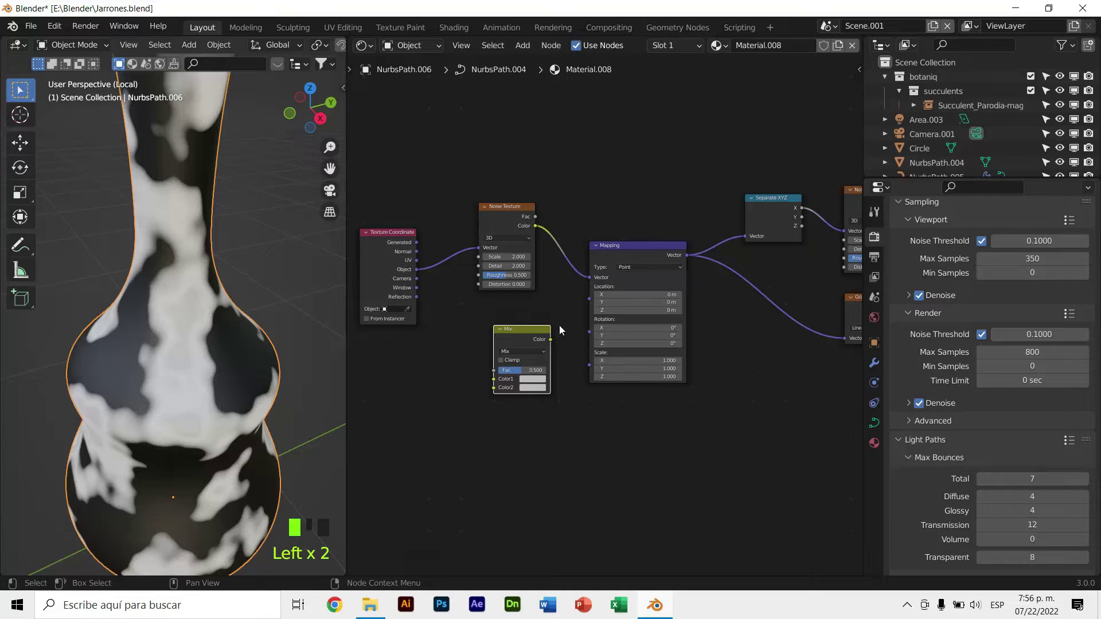
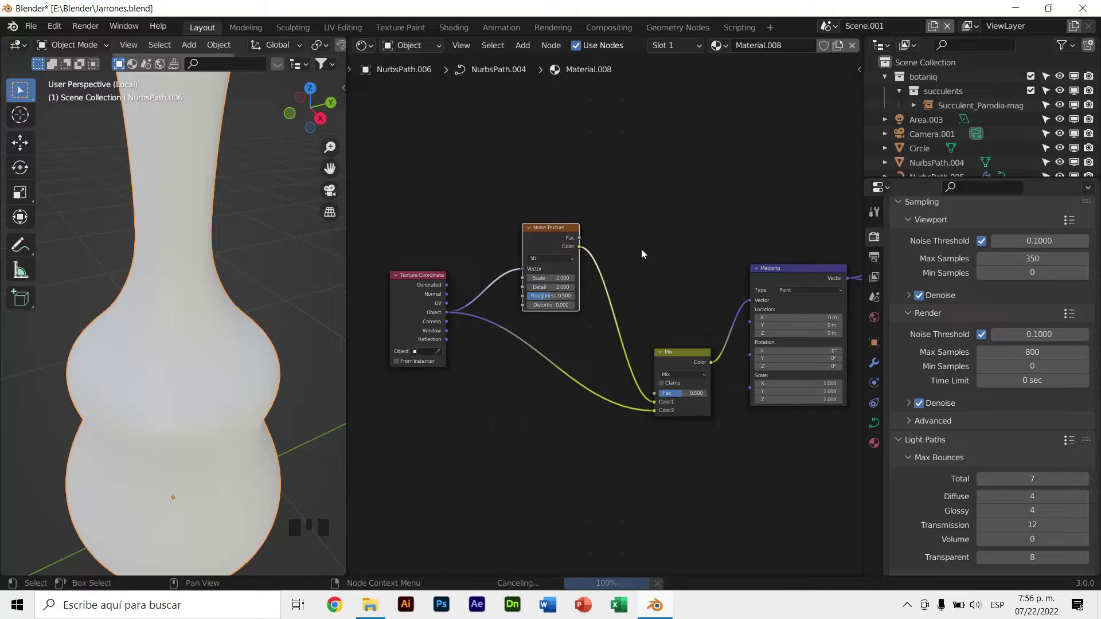
key("F7")
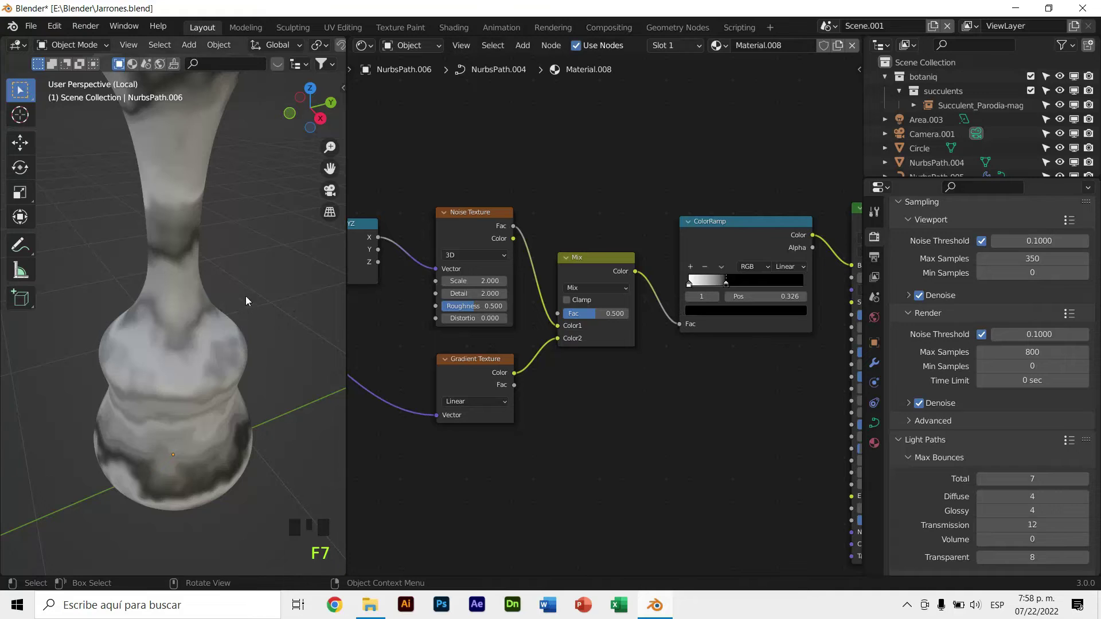
Tighten the ColorRamp stops into grey-and-white marbled blotches and start editing a stop's colour.
left_click(731, 289)
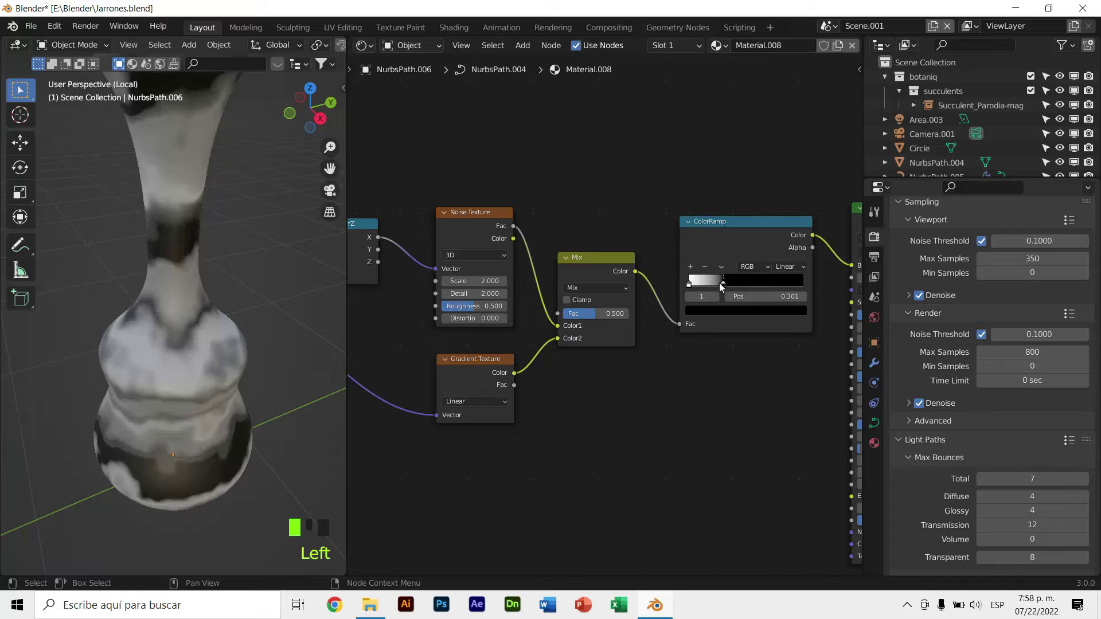
left_click_drag(243, 341, 261, 305)
scroll("down", 3)
left_click_drag(278, 279, 724, 288)
left_click_drag(724, 288, 734, 319)
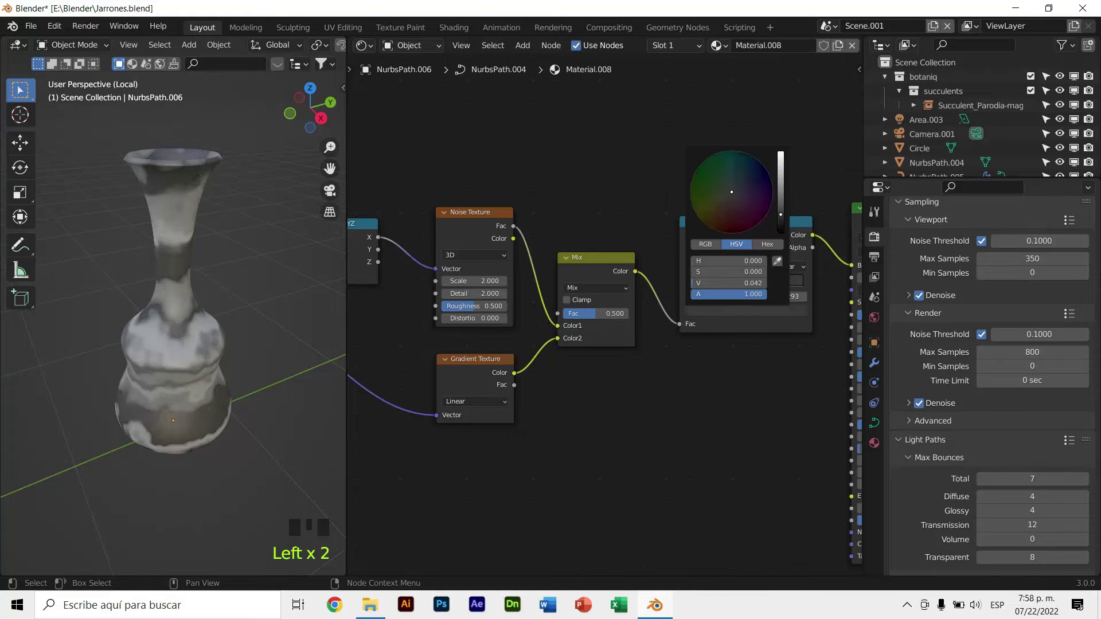
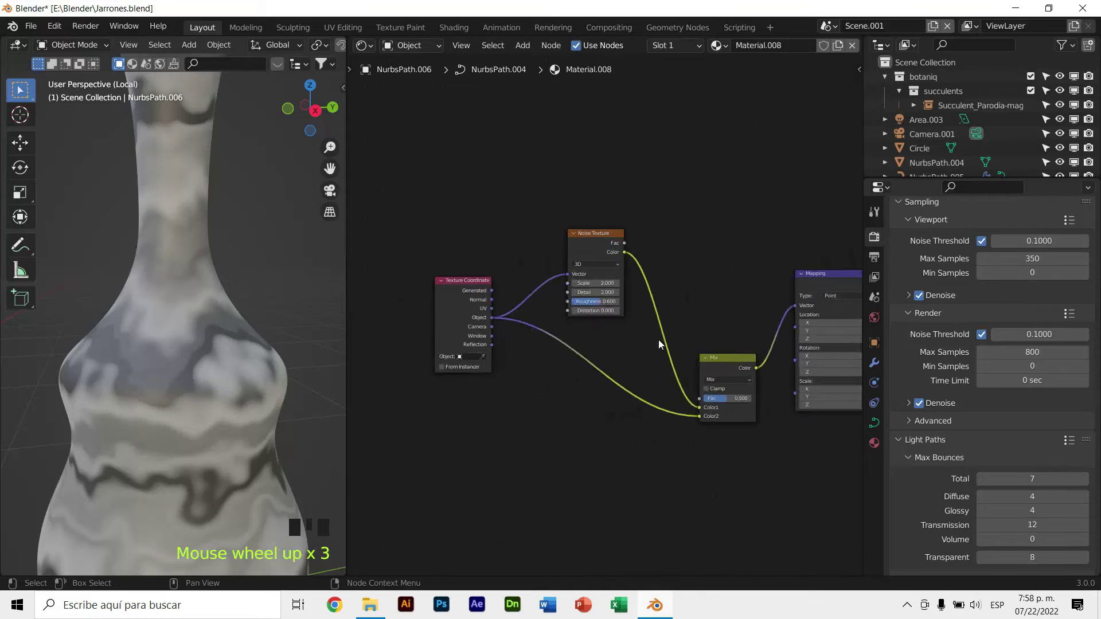
Set the second Noise Texture roughness to 0.6 to soften the marbling.
left_click(452, 288)
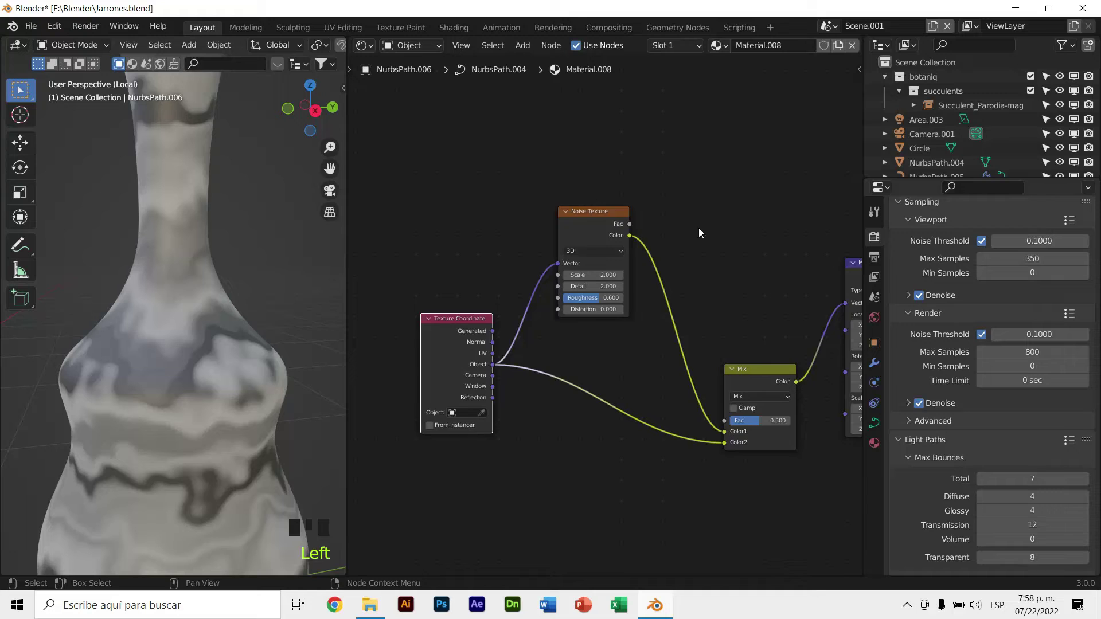
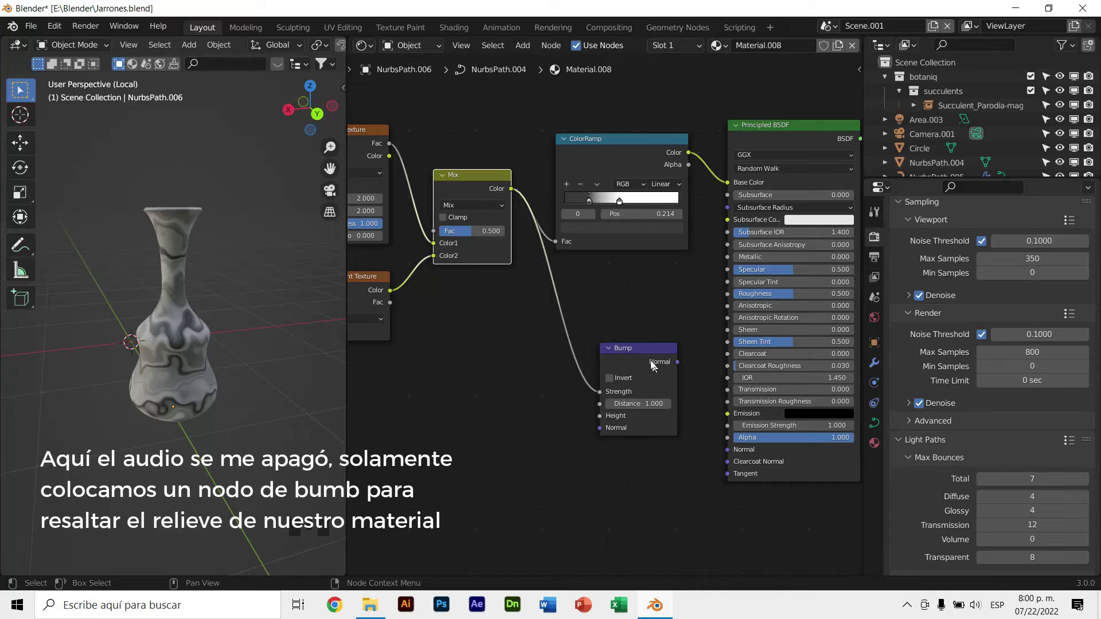
Link the mixed pattern into Bump Height and the Bump Normal into the Principled BSDF normal.
left_click(595, 389)
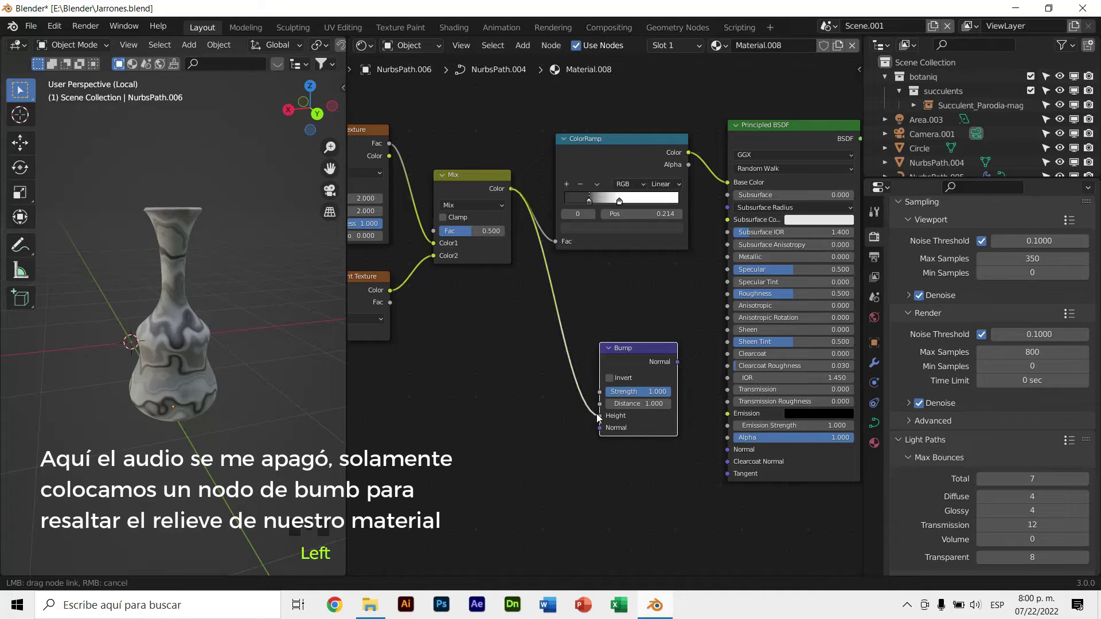
left_click_drag(638, 357, 650, 318)
left_click_drag(650, 318, 673, 351)
left_click_drag(673, 351, 799, 457)
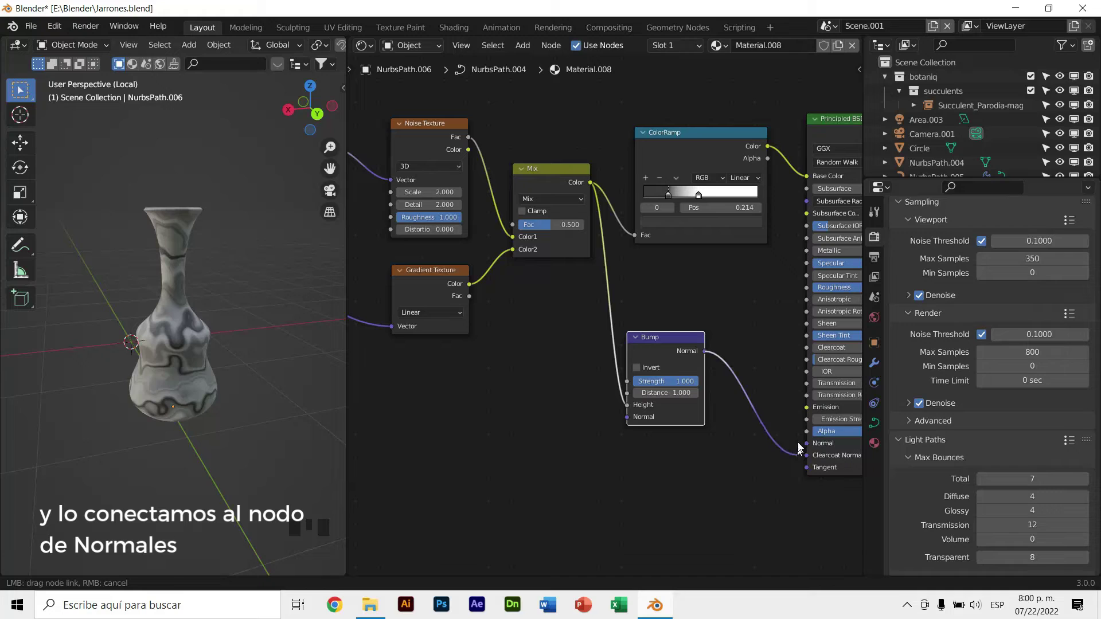
left_click_drag(754, 396, 285, 356)
scroll("up", 3)
scroll("up", 3)
left_click(557, 377)
key("F7")
Zoom and orbit around the vase to inspect the embossed marble relief.
left_click_drag(268, 320, 207, 378)
scroll("up", 3)
left_click_drag(186, 385, 136, 360)
scroll("down", 3)
left_click_drag(183, 373, 252, 297)
left_click_drag(252, 297, 150, 334)
left_click_drag(247, 467, 207, 378)
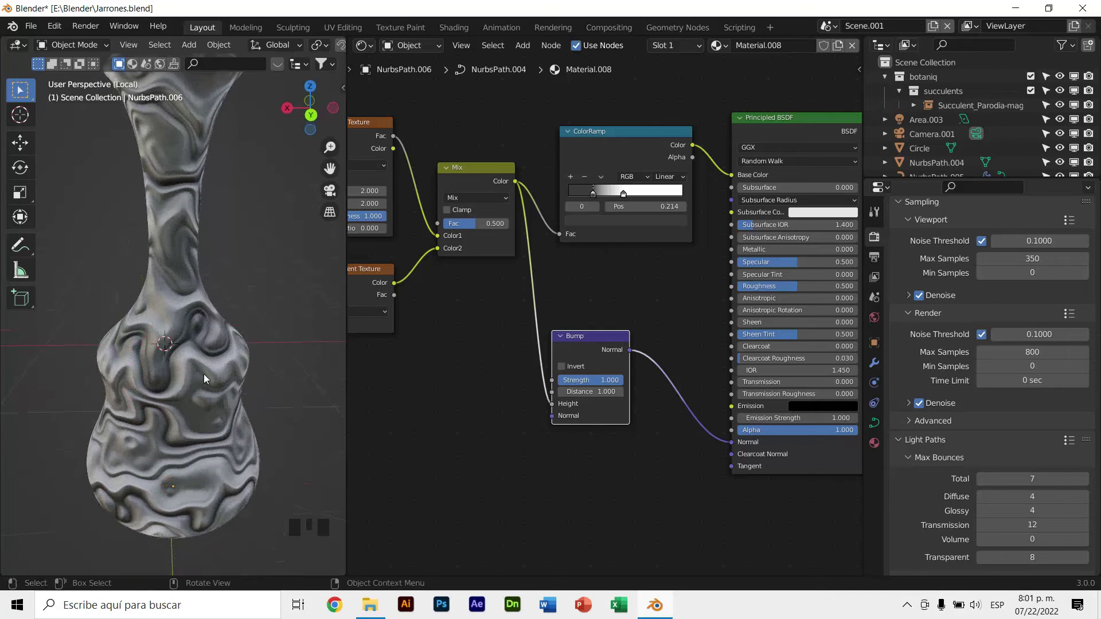
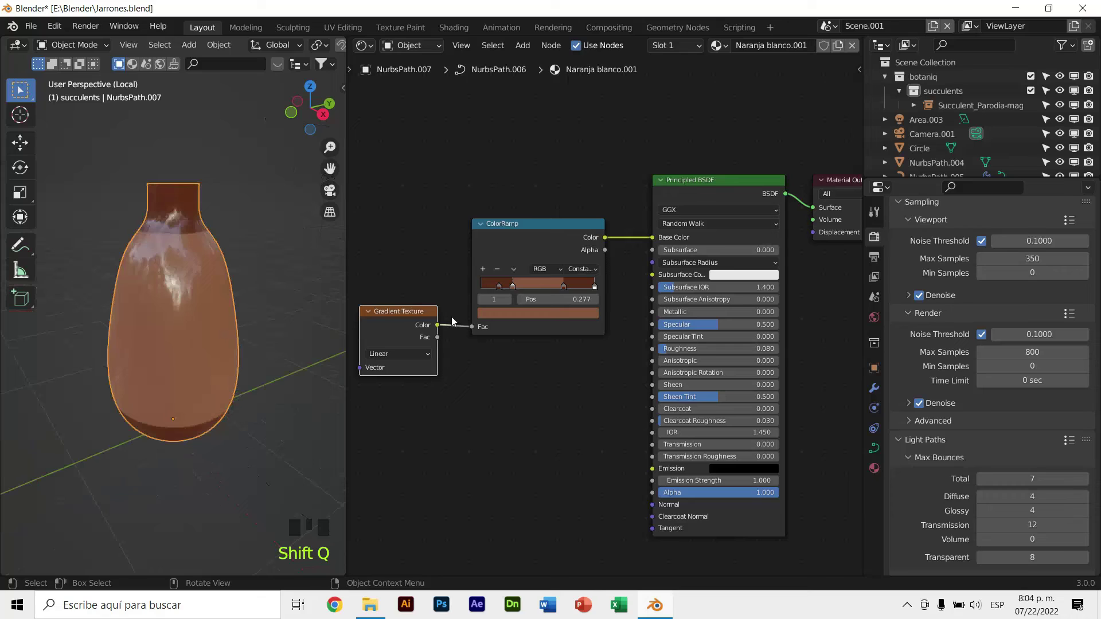
Flip and reposition the gradient vase's ColorRamp stops so the top of the vase is white.
left_click(409, 310)
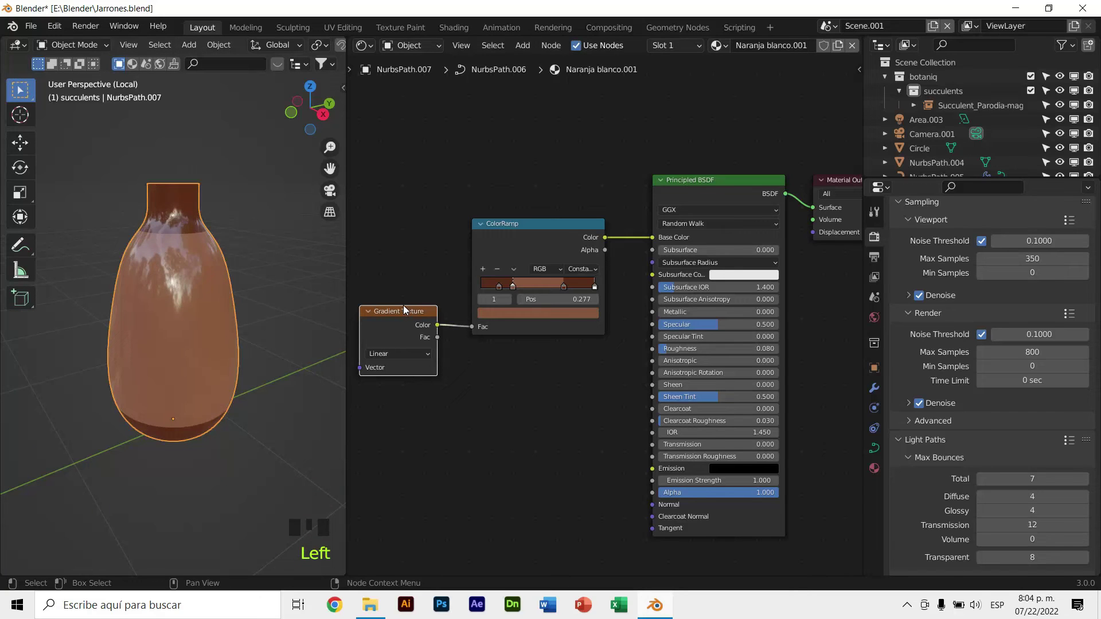
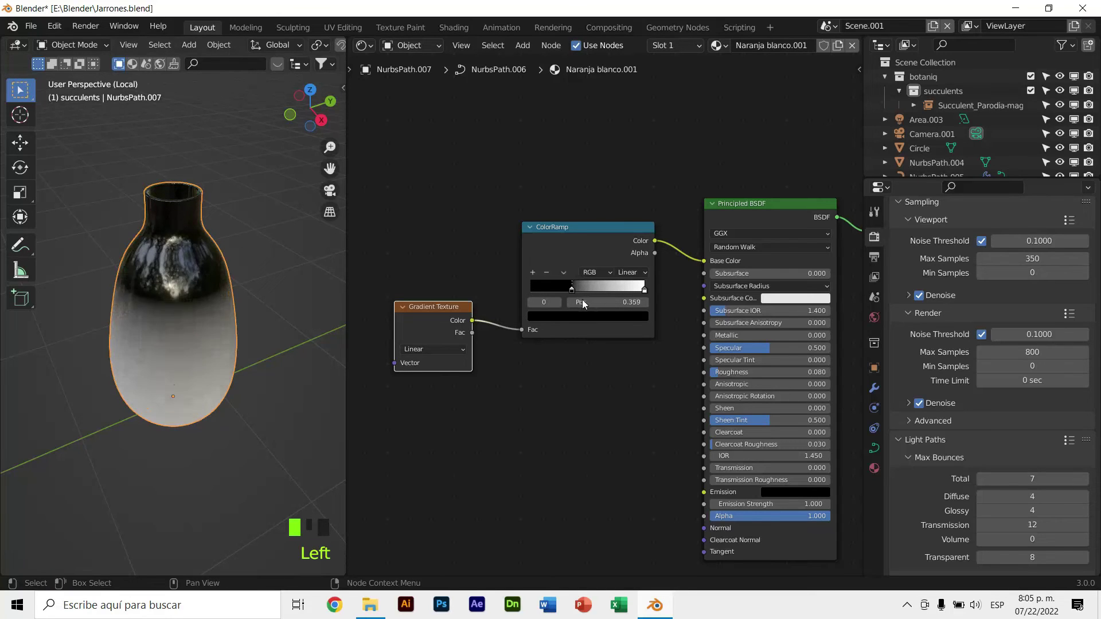
left_click_drag(635, 294, 592, 301)
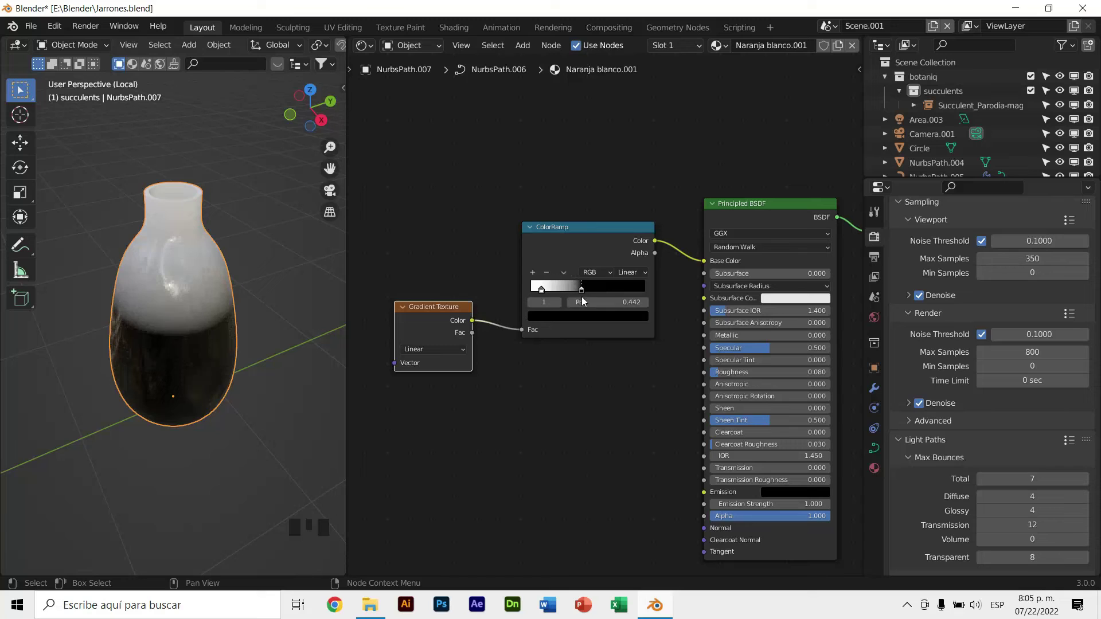
left_click_drag(547, 291, 244, 320)
scroll("up", 3)
left_click_drag(242, 303, 636, 278)
left_click_drag(636, 277, 480, 358)
left_click_drag(568, 294, 227, 262)
Set the ramp stop colours to green at the bottom and white above for a smooth fade.
scroll("down", 3)
scroll("down", 3)
scroll("up", 3)
left_click_drag(244, 257, 255, 240)
scroll("down", 3)
scroll("down", 3)
left_click_drag(646, 275, 731, 314)
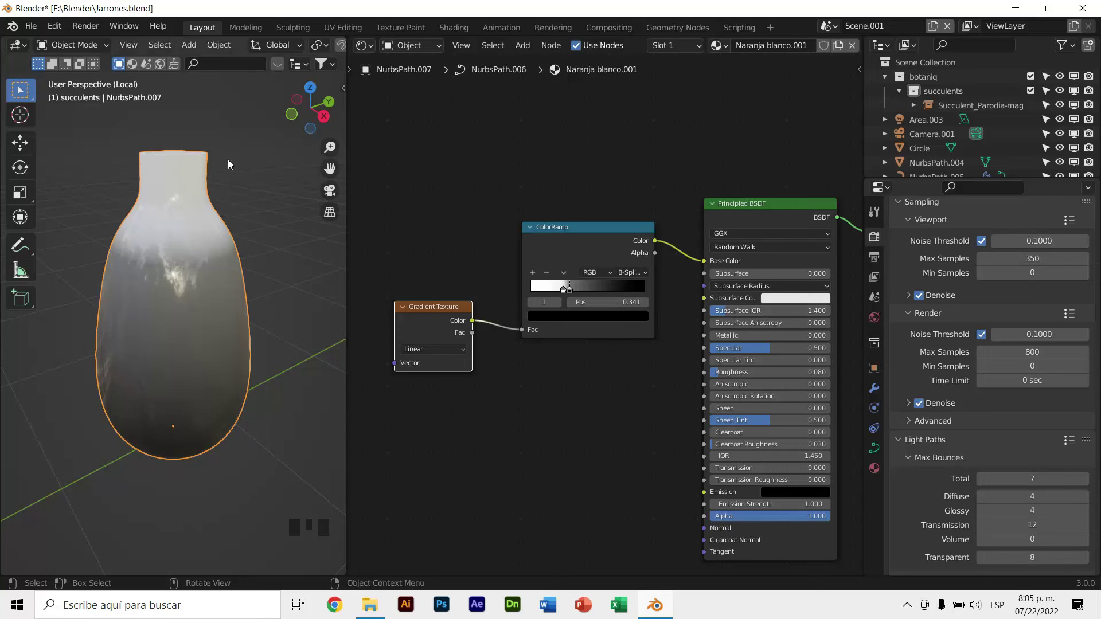
left_click_drag(565, 292, 581, 319)
left_click(582, 320)
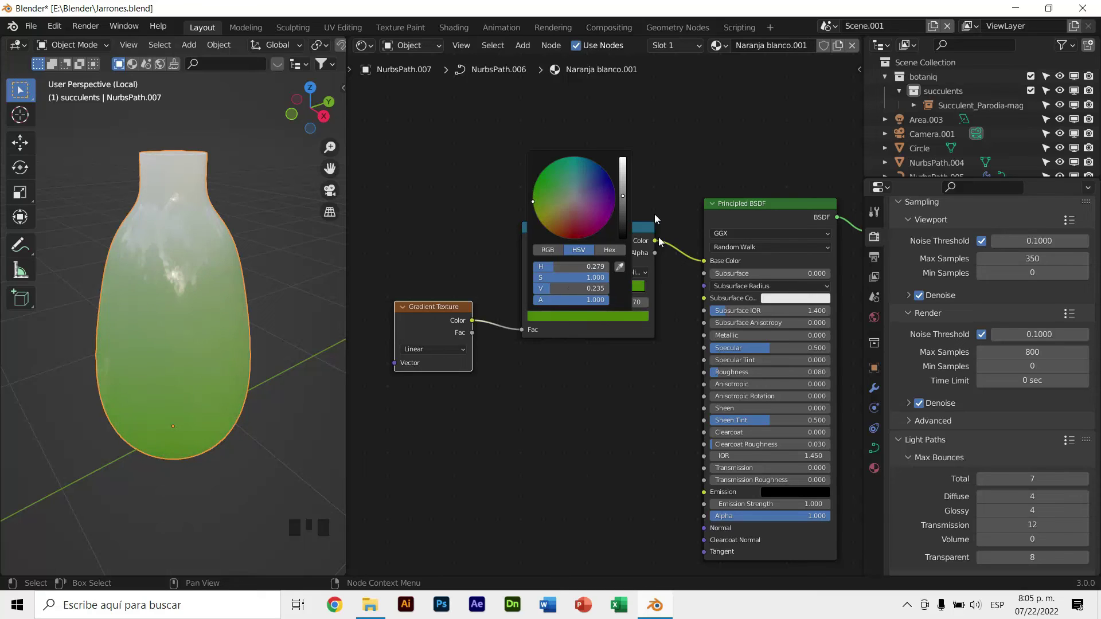
left_click_drag(552, 292, 556, 322)
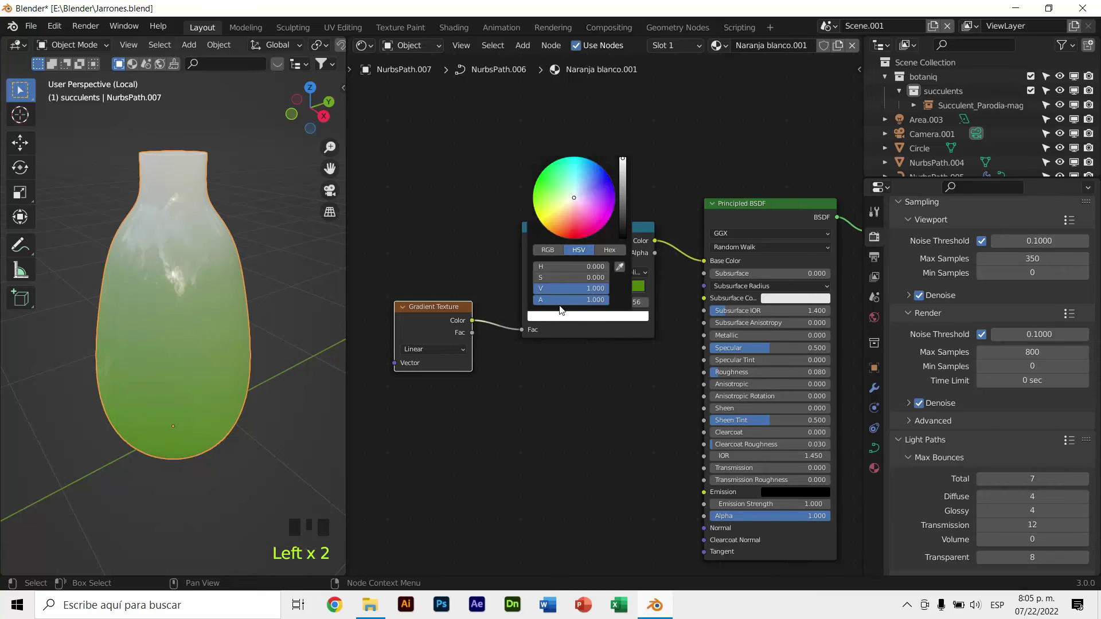
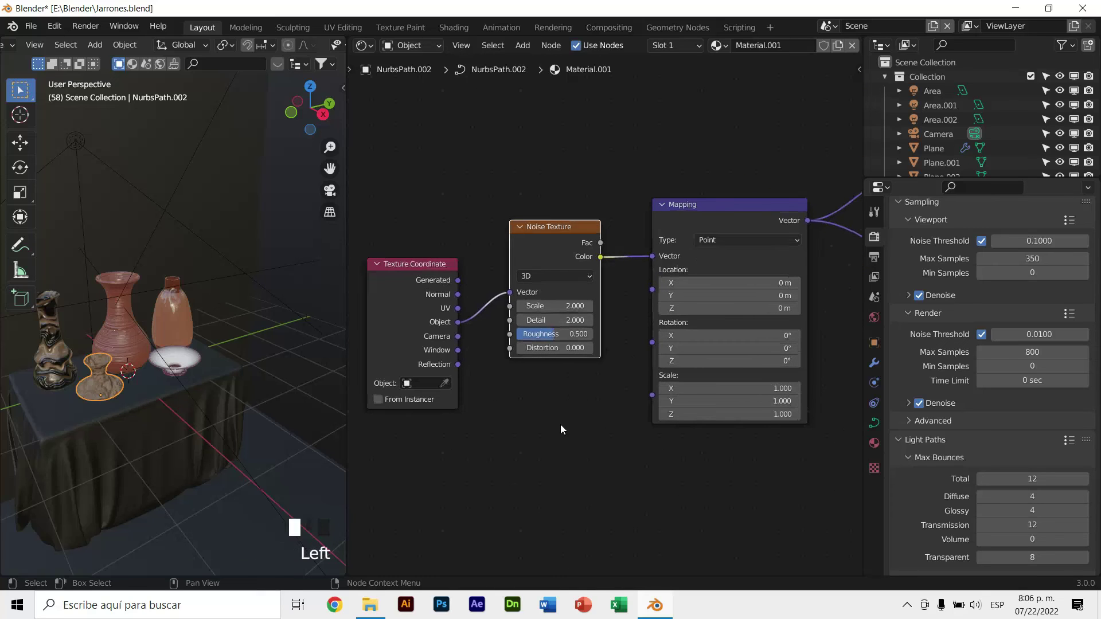
Zoom onto the small vase and set its noise texture scale to 4.8 for finer dark swirls.
scroll("up", 3)
left_click_drag(340, 253, 482, 347)
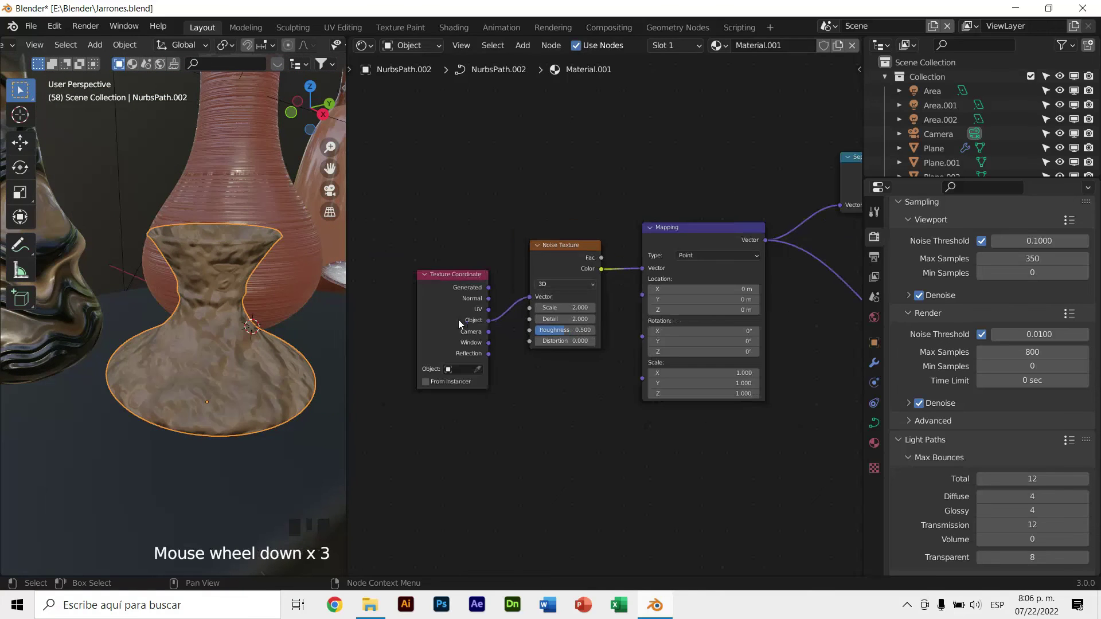
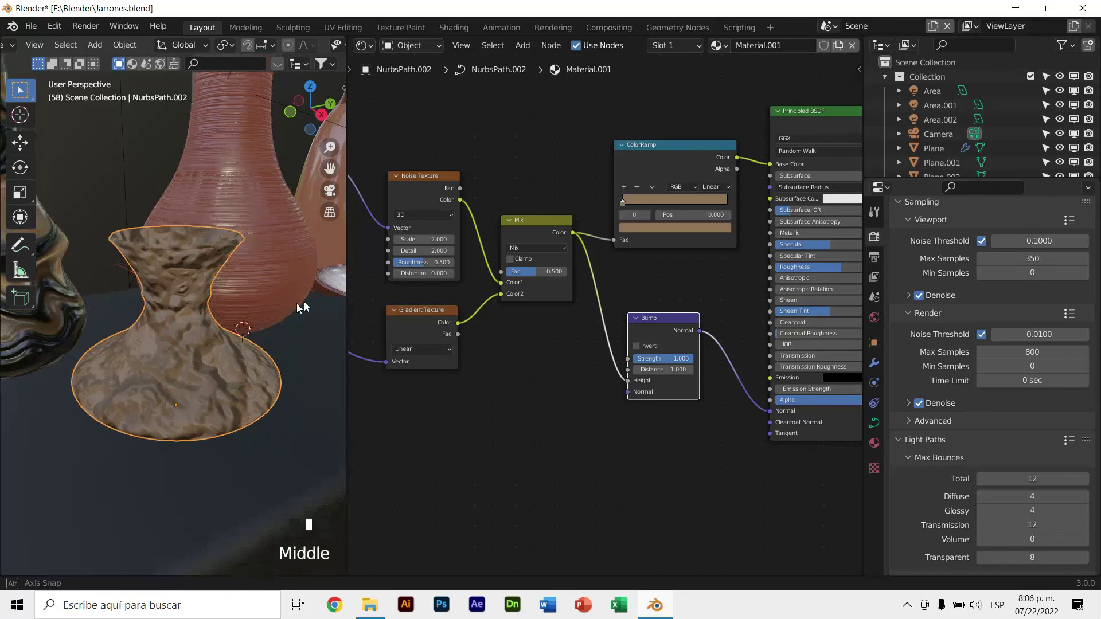
left_click_drag(644, 210, 692, 229)
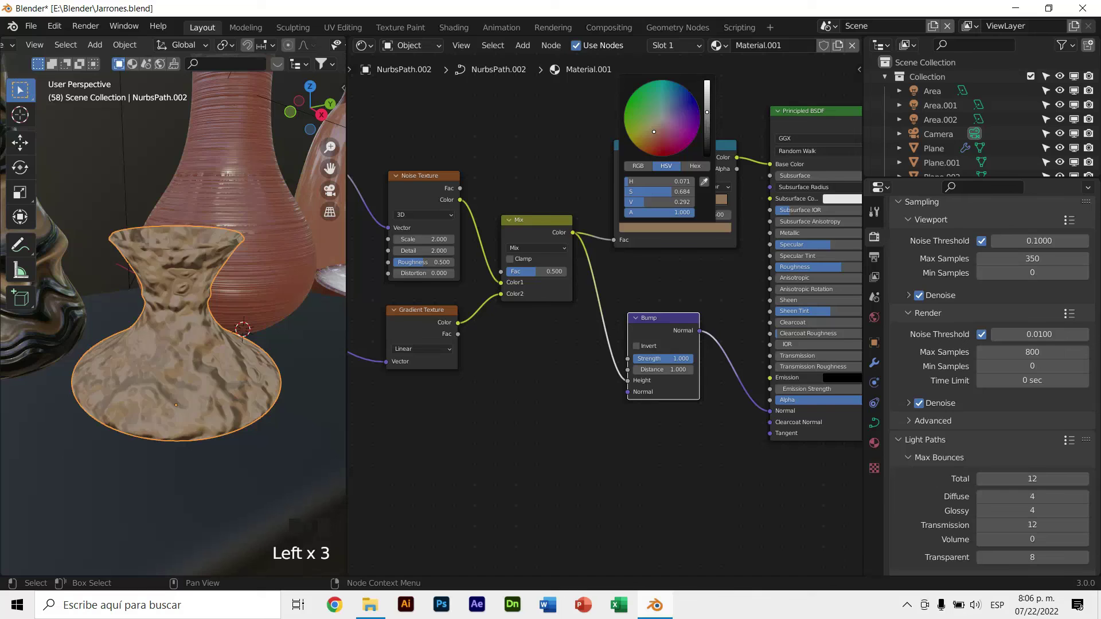
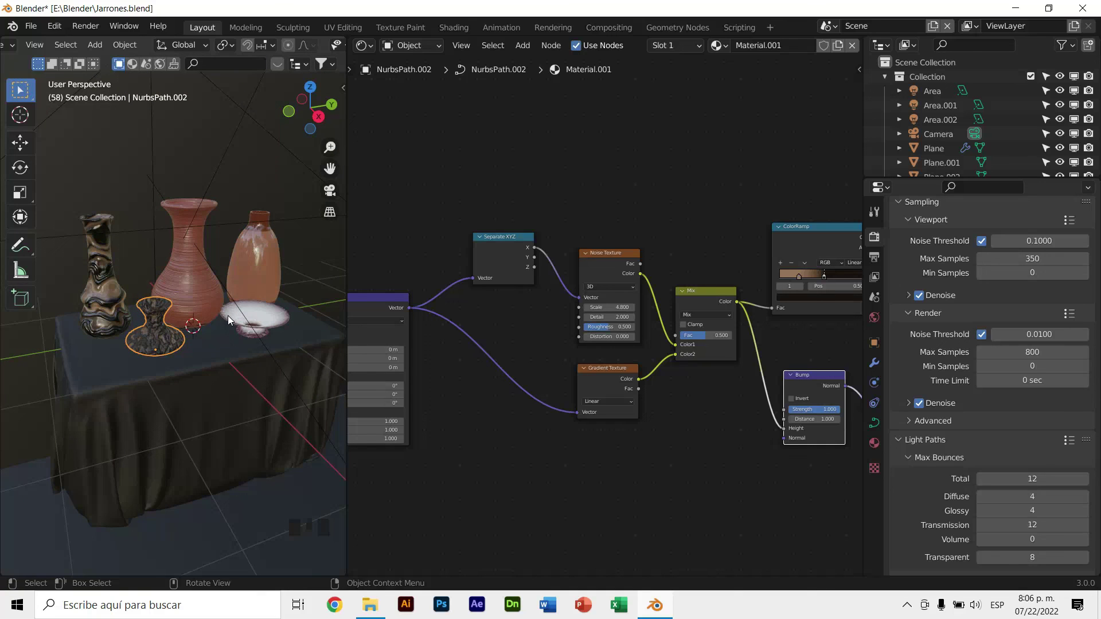
Step back and view the whole table of vases through the camera.
left_click_drag(269, 304, 331, 191)
left_click(331, 191)
left_click(326, 209)
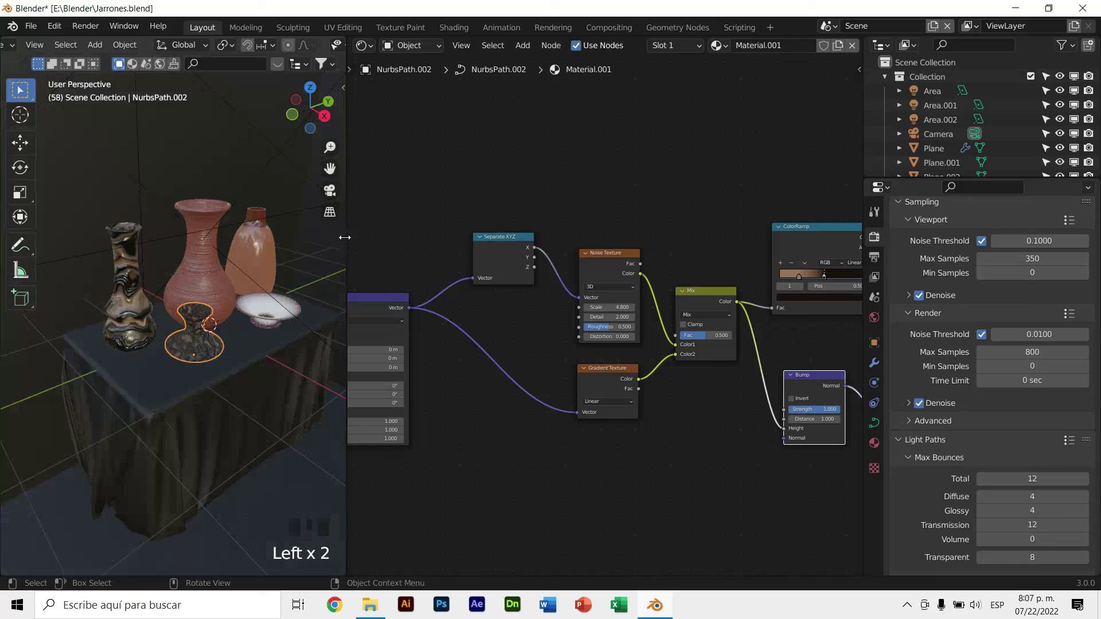